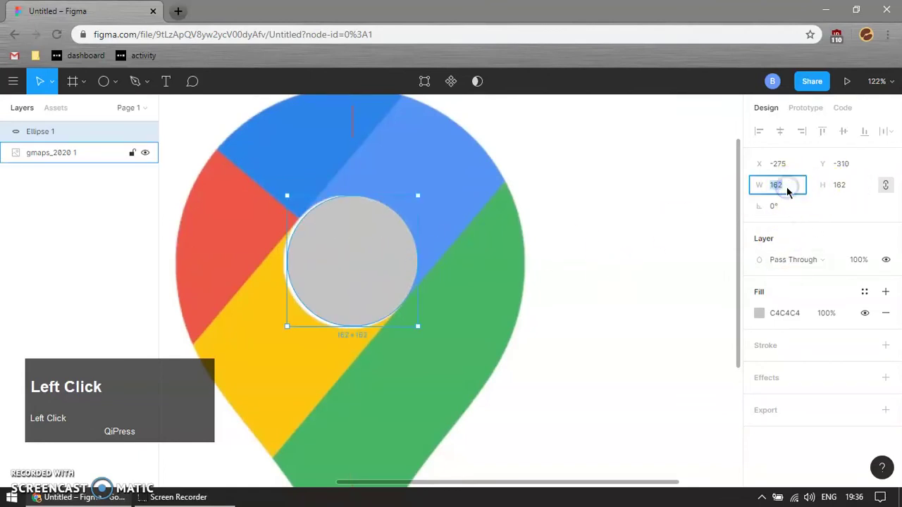
Make the circle 164 wide and align it over the pin's white hole.
{"action": "type", "text": "164"}
{"action": "key", "text": "Return"}
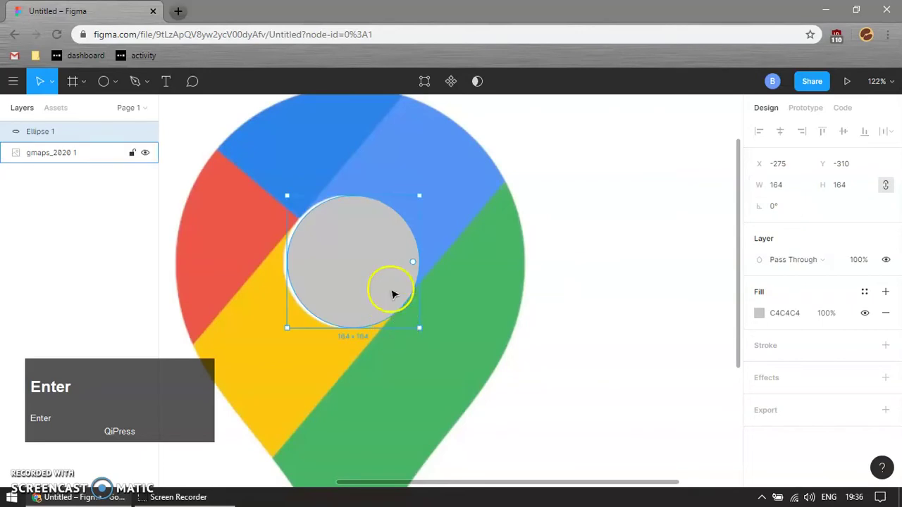
{"action": "left_click_drag", "start_coordinate": [393, 286], "coordinate": [448, 341]}
{"action": "scroll", "scroll_direction": "down", "scroll_amount": 3}
Set the red circle's fill opacity to 50% and duplicate it.
{"action": "left_click", "coordinate": [695, 289]}
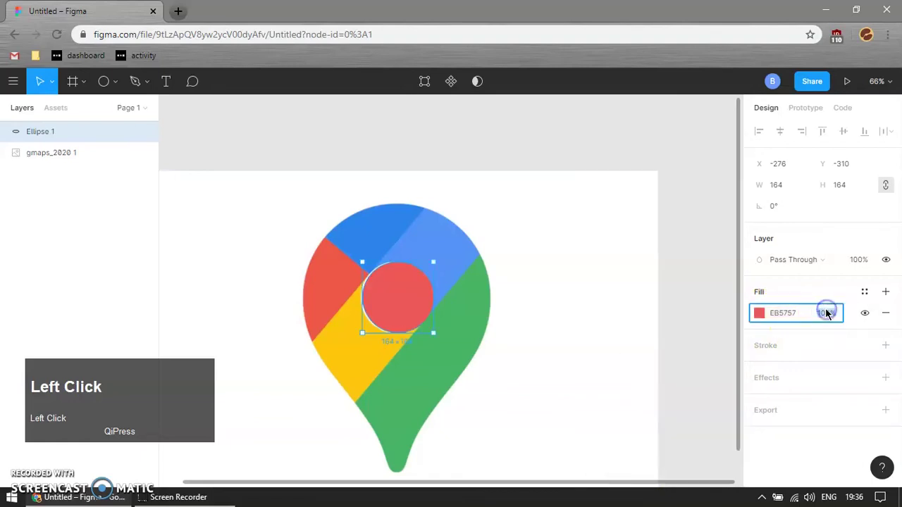
{"action": "type", "text": "50"}
{"action": "key", "text": "Return"}
{"action": "left_click", "coordinate": [531, 150]}
{"action": "key", "text": "ctrl+d"}
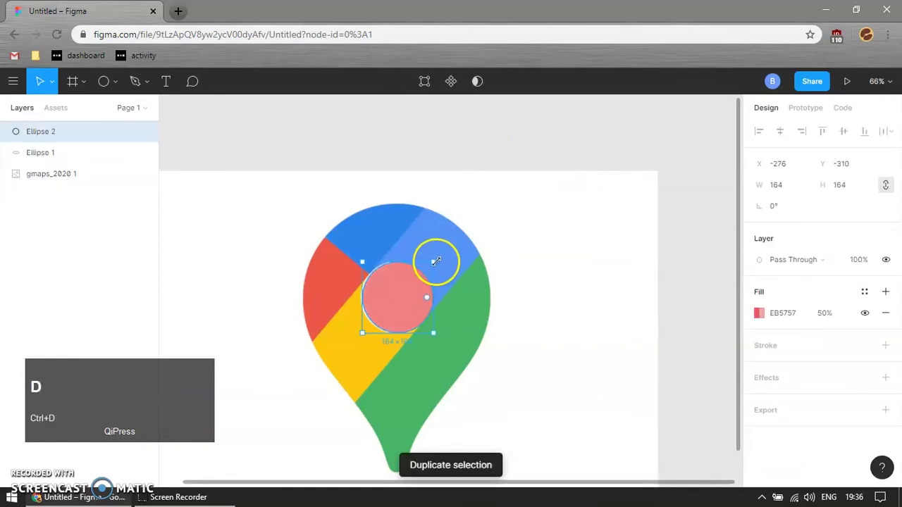
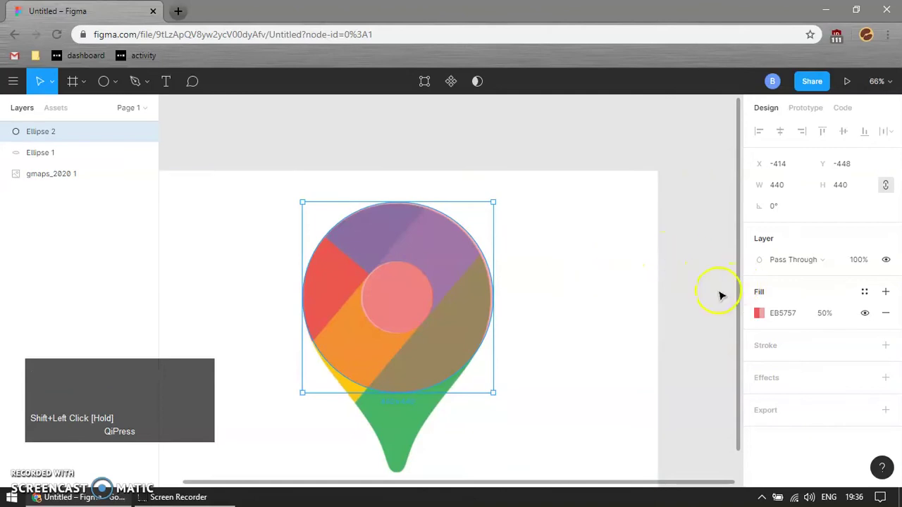
Rename the large circle layer 'base' and the small circle layer 'hole'.
{"action": "left_click", "coordinate": [695, 293]}
{"action": "scroll", "scroll_direction": "down", "scroll_amount": 3}
{"action": "scroll", "scroll_direction": "up", "scroll_amount": 3}
{"action": "left_click_drag", "start_coordinate": [442, 320], "coordinate": [45, 157]}
{"action": "type", "text": "base"}
{"action": "key", "text": "Return"}
{"action": "left_click", "coordinate": [47, 135]}
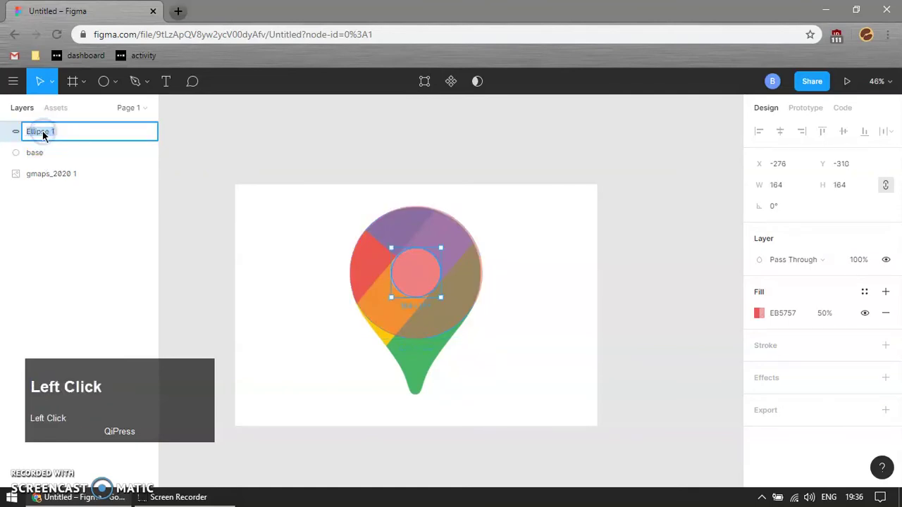
{"action": "type", "text": "hole"}
{"action": "key", "text": "Return"}
Duplicate the hole circle and move the copy down to the pin's tip.
{"action": "left_click", "coordinate": [647, 374]}
{"action": "key", "text": "ctrl+d"}
{"action": "left_click_drag", "start_coordinate": [423, 275], "coordinate": [427, 416]}
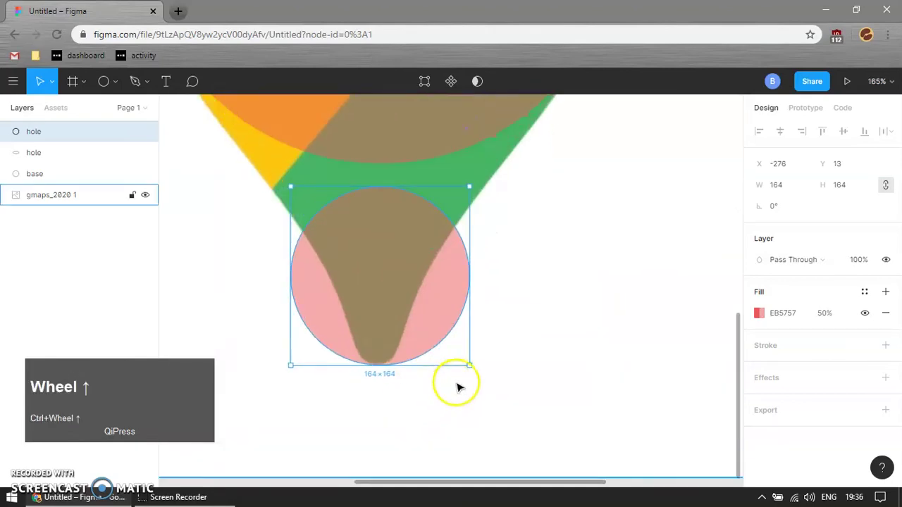
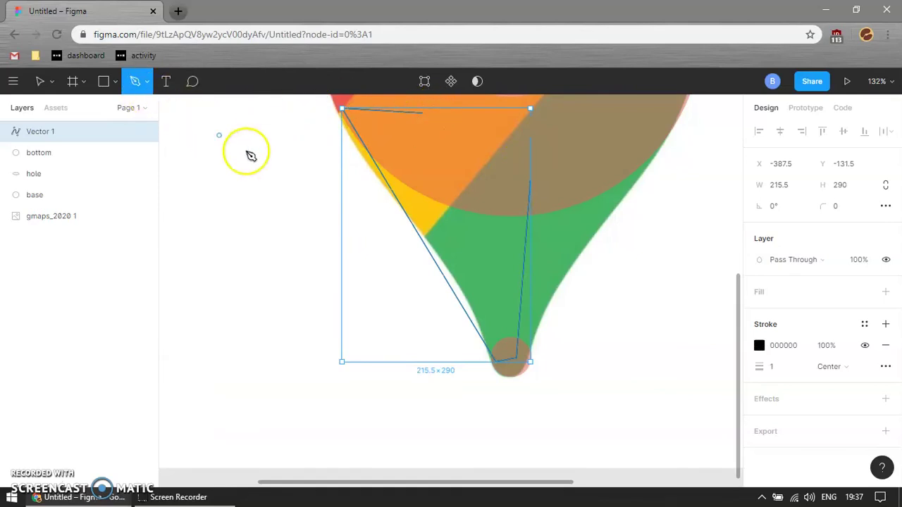
Close the Vector 1 outline path and give it a red fill at 50% opacity.
{"action": "key", "text": "v"}
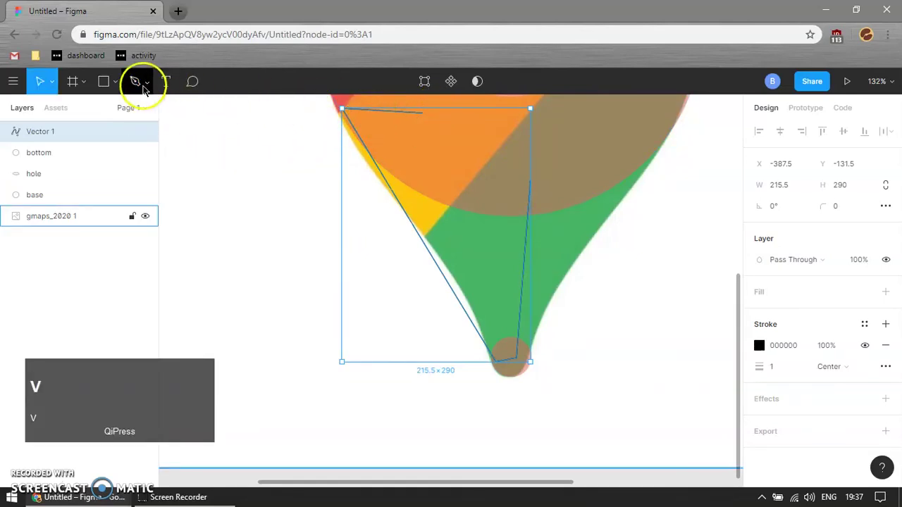
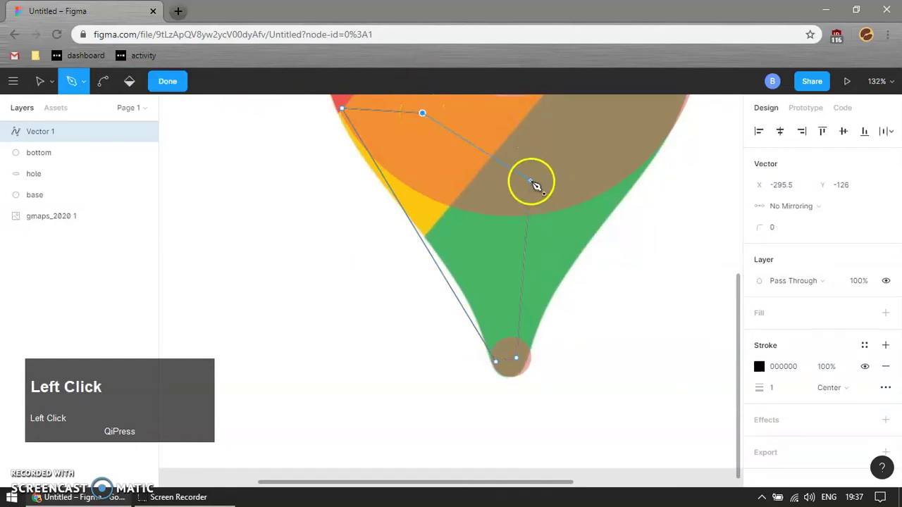
{"action": "key", "text": "Return"}
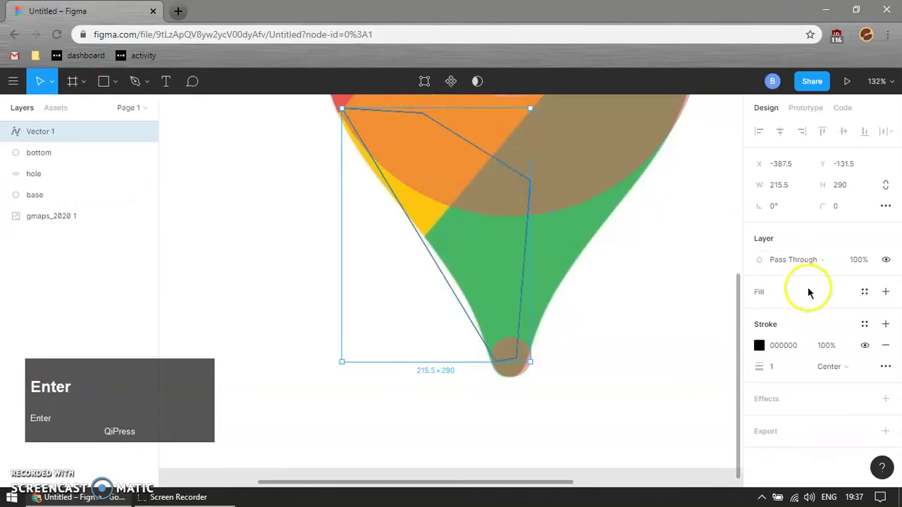
{"action": "left_click", "coordinate": [762, 346]}
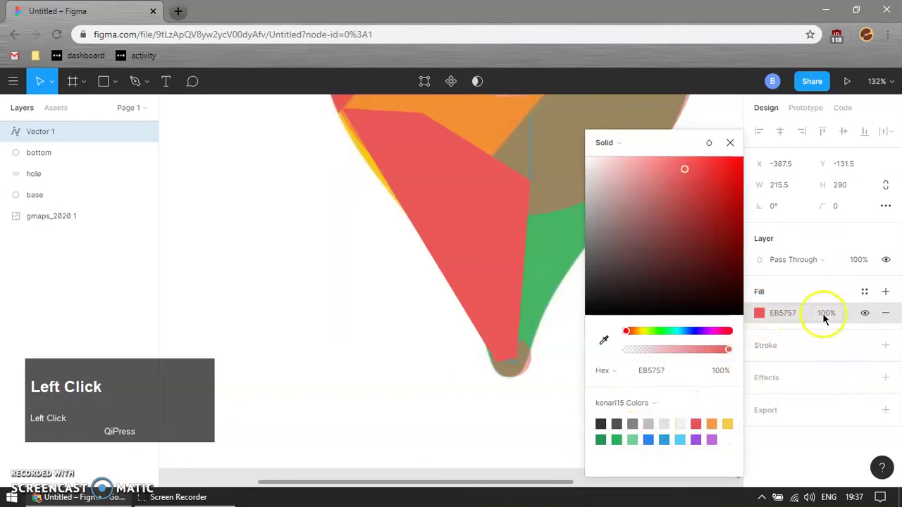
{"action": "type", "text": "50"}
{"action": "key", "text": "Return"}
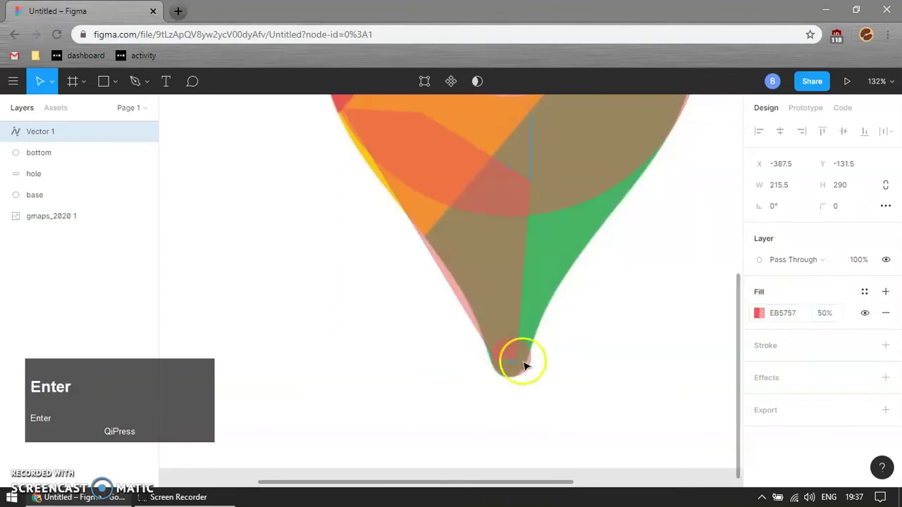
Snap the outline's tip and left-edge points onto the pin's edges in vector edit mode.
{"action": "left_click", "coordinate": [512, 428]}
{"action": "scroll", "scroll_direction": "up", "scroll_amount": 3}
{"action": "left_click", "coordinate": [487, 257]}
{"action": "scroll", "scroll_direction": "up", "scroll_amount": 3}
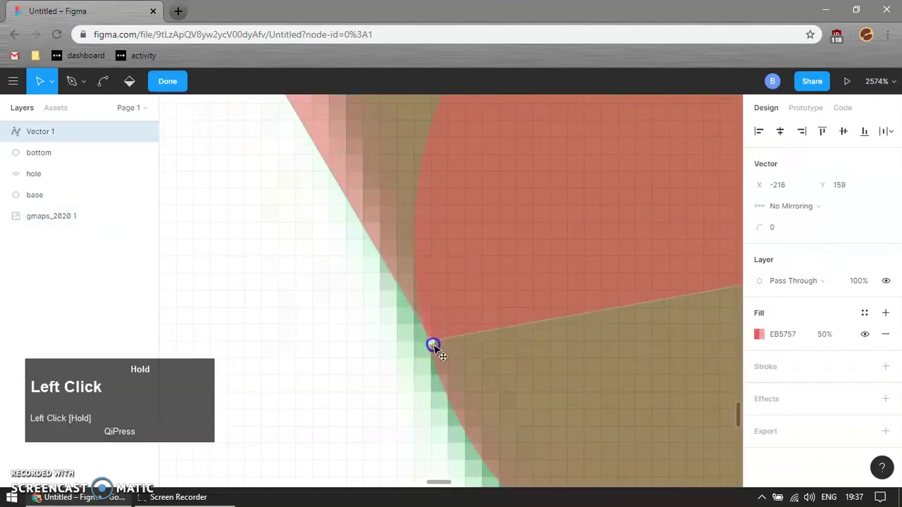
{"action": "scroll", "scroll_direction": "up", "scroll_amount": 3}
{"action": "scroll", "scroll_direction": "up", "scroll_amount": 3}
{"action": "scroll", "scroll_direction": "down", "scroll_amount": 3}
{"action": "scroll", "scroll_direction": "down", "scroll_amount": 3}
{"action": "scroll", "scroll_direction": "up", "scroll_amount": 3}
{"action": "scroll", "scroll_direction": "up", "scroll_amount": 3}
{"action": "left_click_drag", "start_coordinate": [364, 165], "coordinate": [481, 245]}
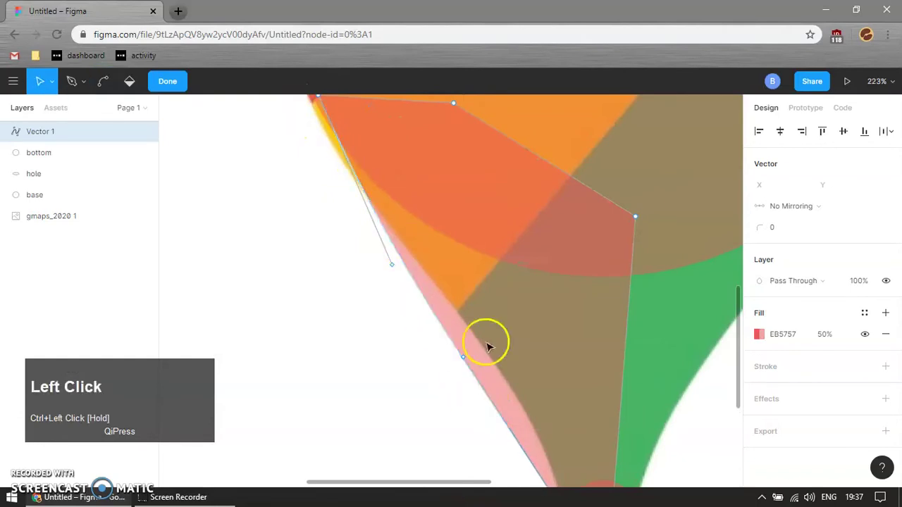
{"action": "scroll", "scroll_direction": "down", "scroll_amount": 3}
{"action": "left_click_drag", "start_coordinate": [471, 326], "coordinate": [354, 119]}
{"action": "scroll", "scroll_direction": "up", "scroll_amount": 3}
{"action": "scroll", "scroll_direction": "down", "scroll_amount": 3}
{"action": "key", "text": "Return"}
Recolour the base circle 9B51E0 and fine-tune the outline's top-left point on the edge.
{"action": "left_click", "coordinate": [466, 131]}
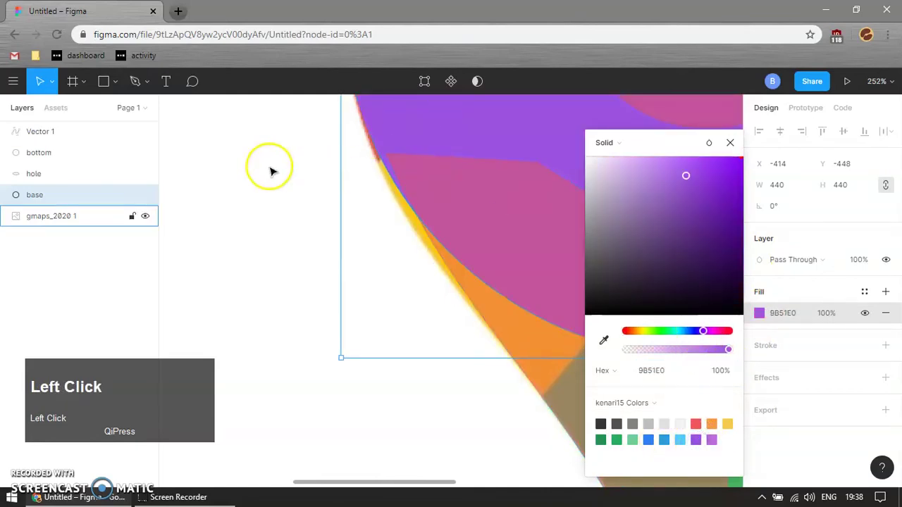
{"action": "left_click", "coordinate": [217, 168]}
{"action": "scroll", "scroll_direction": "up", "scroll_amount": 3}
{"action": "left_click_drag", "start_coordinate": [397, 209], "coordinate": [344, 162]}
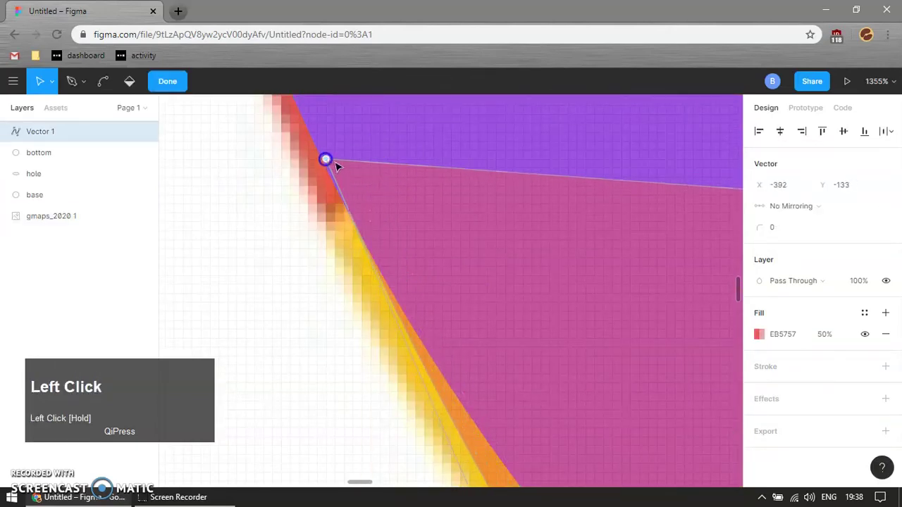
{"action": "scroll", "scroll_direction": "up", "scroll_amount": 3}
{"action": "left_click_drag", "start_coordinate": [282, 167], "coordinate": [302, 159]}
{"action": "scroll", "scroll_direction": "down", "scroll_amount": 3}
{"action": "scroll", "scroll_direction": "down", "scroll_amount": 3}
{"action": "scroll", "scroll_direction": "down", "scroll_amount": 3}
{"action": "scroll", "scroll_direction": "up", "scroll_amount": 3}
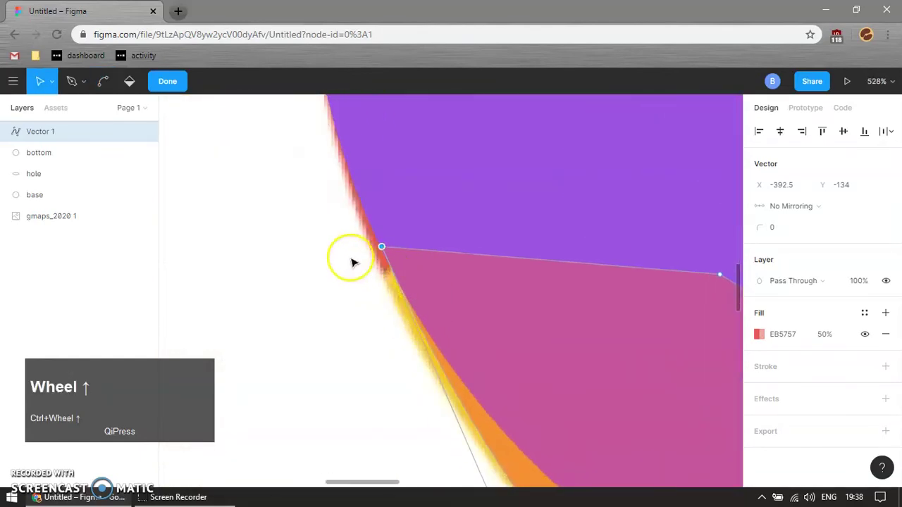
{"action": "left_click", "coordinate": [174, 84]}
{"action": "scroll", "scroll_direction": "down", "scroll_amount": 3}
{"action": "scroll", "scroll_direction": "up", "scroll_amount": 3}
{"action": "left_click", "coordinate": [442, 389]}
{"action": "scroll", "scroll_direction": "up", "scroll_amount": 3}
{"action": "left_click", "coordinate": [357, 287]}
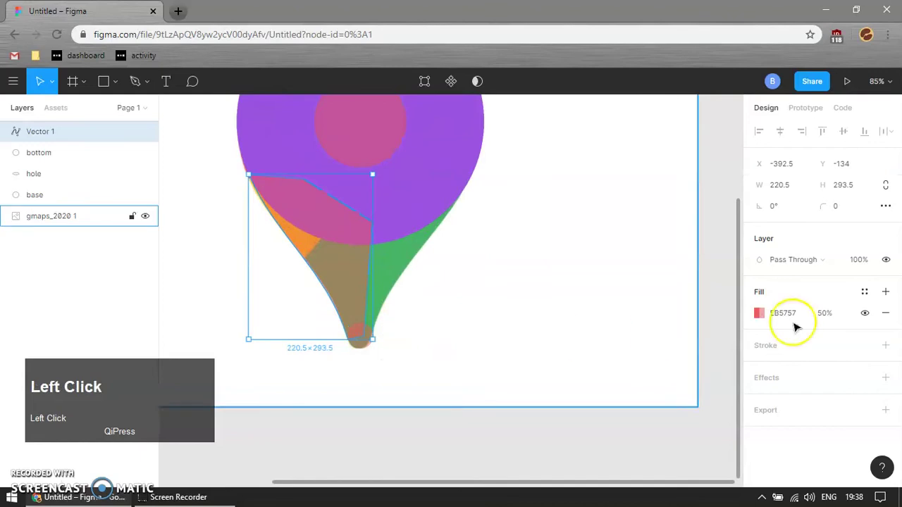
Set the outline and the tip circle to 100% opacity.
{"action": "type", "text": "100"}
{"action": "key", "text": "Return"}
{"action": "left_click", "coordinate": [450, 441]}
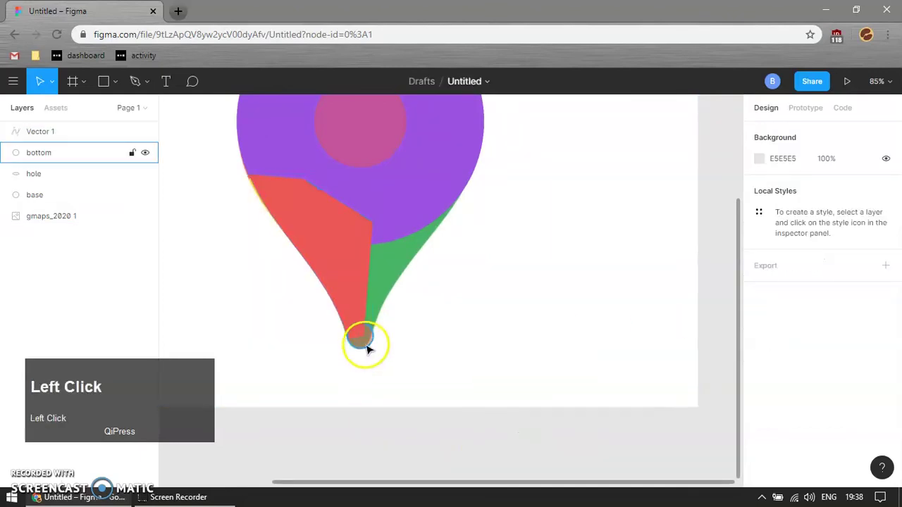
{"action": "type", "text": "100"}
{"action": "key", "text": "Return"}
Duplicate the outline and flip the copy horizontally for the pin's right half.
{"action": "left_click", "coordinate": [403, 464]}
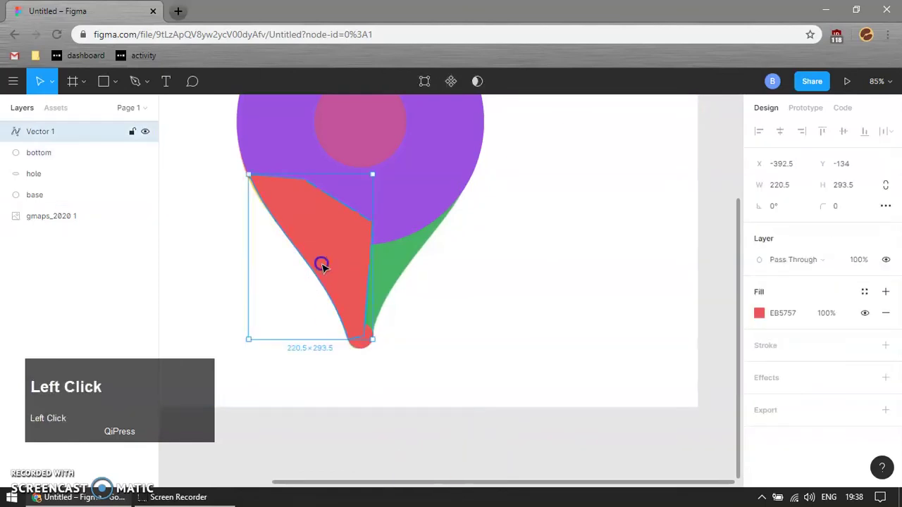
{"action": "key", "text": "ctrl+d"}
{"action": "left_click", "coordinate": [436, 198]}
{"action": "right_click", "coordinate": [434, 195]}
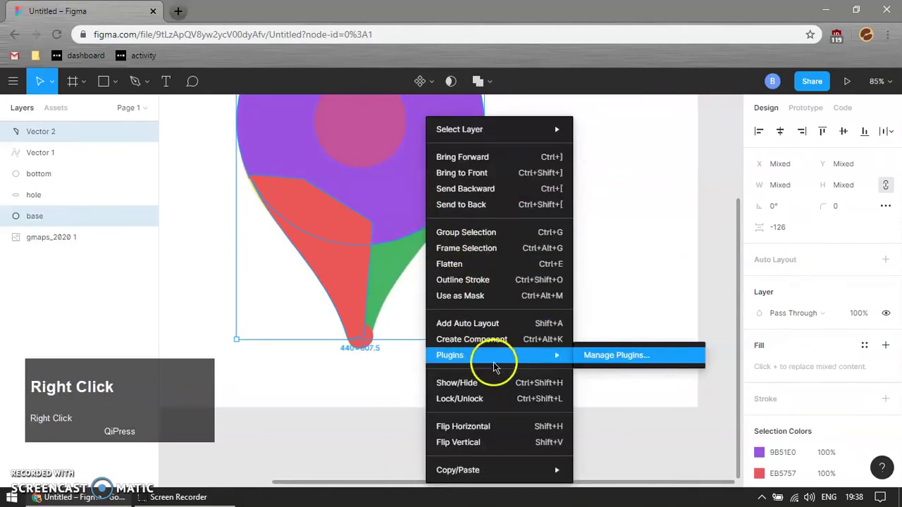
{"action": "left_click", "coordinate": [512, 434]}
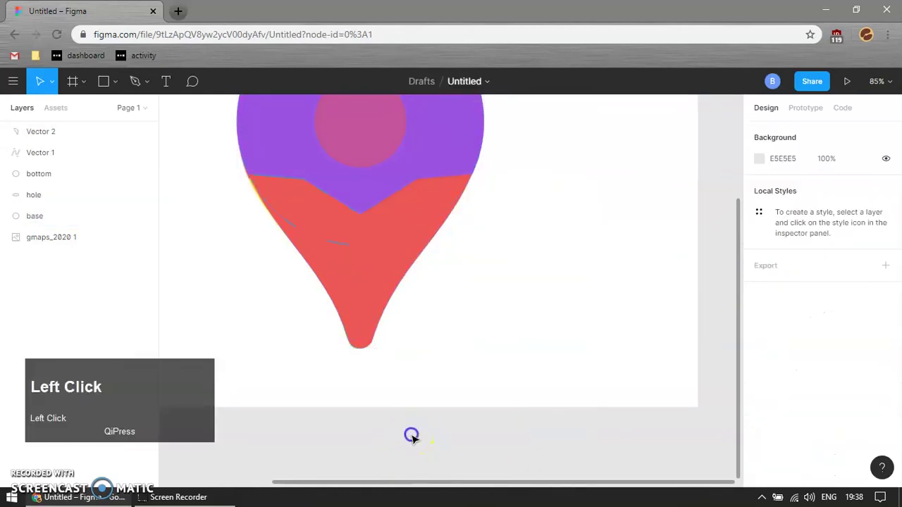
Union both outline halves with the circles into one pin shape and move it beside the original.
{"action": "scroll", "scroll_direction": "down", "scroll_amount": 3}
{"action": "left_click", "coordinate": [414, 258]}
{"action": "left_click", "coordinate": [340, 247]}
{"action": "scroll", "scroll_direction": "up", "scroll_amount": 3}
{"action": "scroll", "scroll_direction": "up", "scroll_amount": 3}
{"action": "left_click", "coordinate": [371, 349]}
{"action": "scroll", "scroll_direction": "down", "scroll_amount": 3}
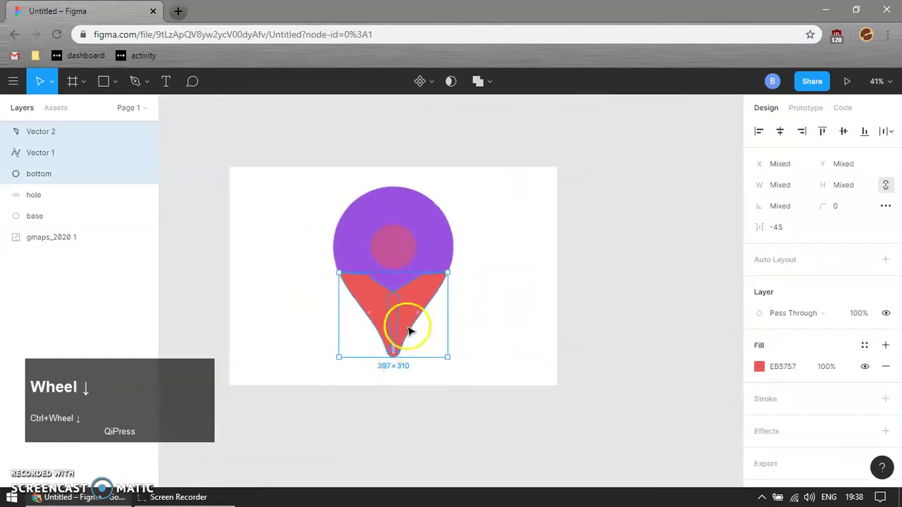
{"action": "left_click", "coordinate": [434, 240]}
{"action": "left_click_drag", "start_coordinate": [528, 304], "coordinate": [479, 85]}
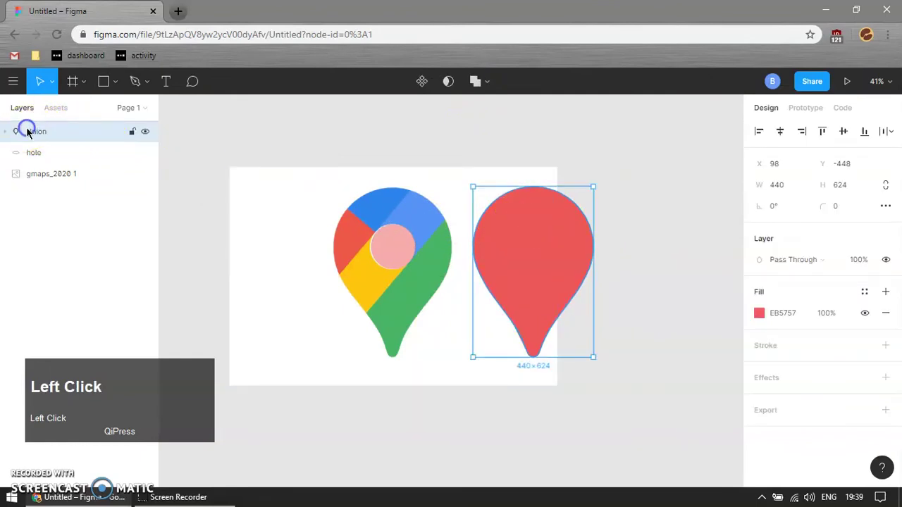
Rename the merged union pin layer 'base'.
{"action": "type", "text": "base"}
{"action": "key", "text": "Return"}
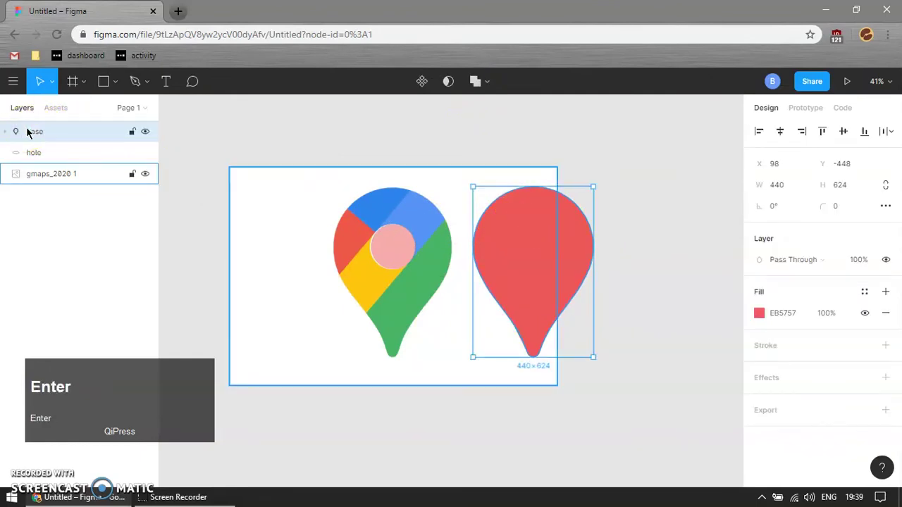
{"action": "left_click", "coordinate": [479, 418]}
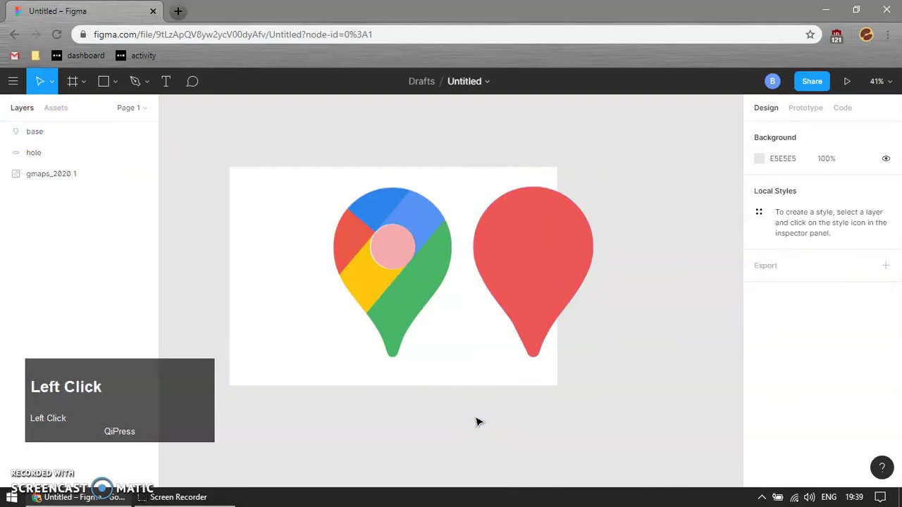
{"action": "scroll", "scroll_direction": "up", "scroll_amount": 3}
{"action": "left_click", "coordinate": [411, 226]}
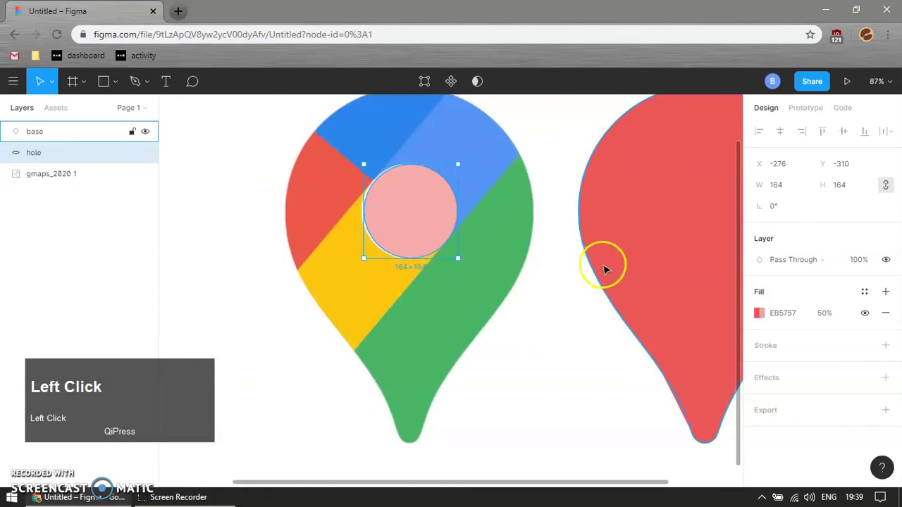
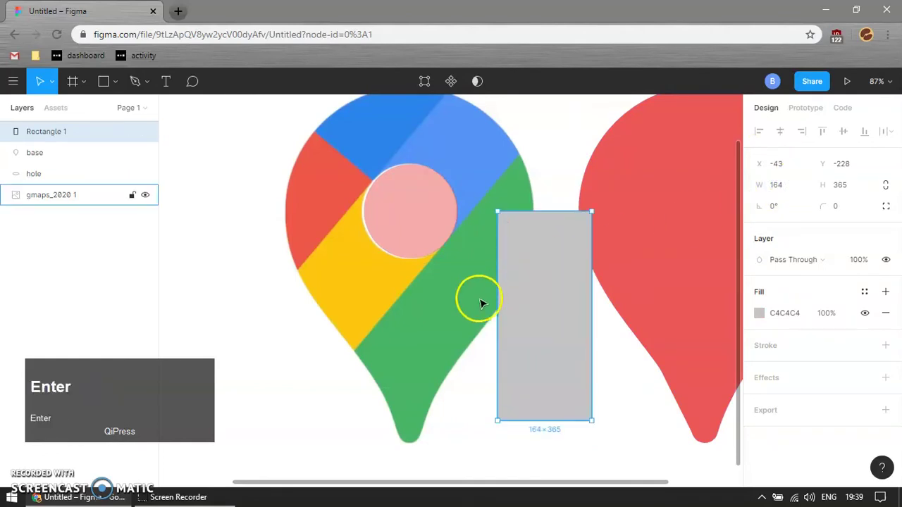
Shift the grey 164×365 rectangle right and rotate it over the green band.
{"action": "left_click_drag", "start_coordinate": [551, 291], "coordinate": [566, 273]}
{"action": "scroll", "scroll_direction": "down", "scroll_amount": 3}
{"action": "scroll", "scroll_direction": "down", "scroll_amount": 3}
{"action": "left_click_drag", "start_coordinate": [561, 335], "coordinate": [485, 312]}
Select the hole circle and gmaps pin image together and duplicate them.
{"action": "scroll", "scroll_direction": "down", "scroll_amount": 3}
{"action": "left_click", "coordinate": [571, 388]}
{"action": "scroll", "scroll_direction": "down", "scroll_amount": 3}
{"action": "left_click", "coordinate": [482, 282]}
{"action": "left_click", "coordinate": [499, 327]}
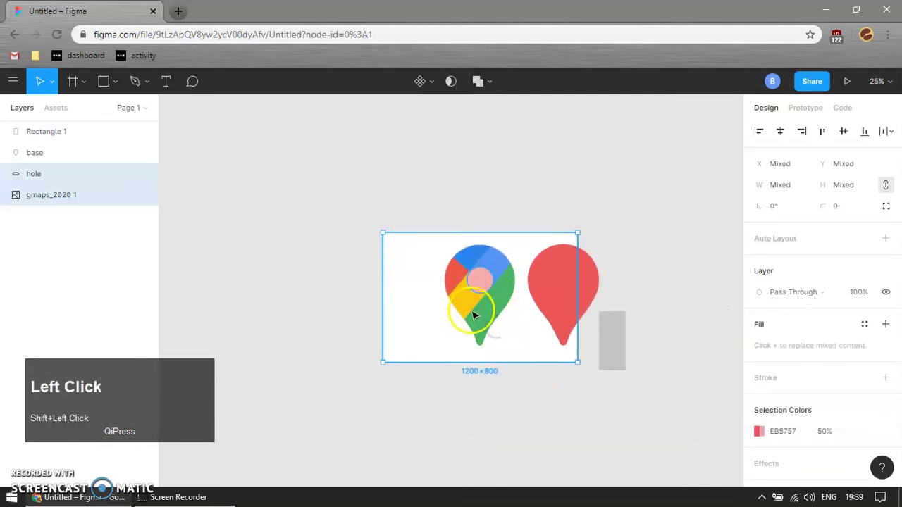
{"action": "key", "text": "ctrl+d"}
Pan the canvas and drag the copied hole and pin image off to the side.
{"action": "left_click_drag", "start_coordinate": [447, 309], "coordinate": [632, 399]}
{"action": "left_click", "coordinate": [632, 400]}
{"action": "key", "text": "h"}
{"action": "key", "text": "h"}
{"action": "left_click", "coordinate": [655, 386]}
{"action": "key", "text": "space"}
{"action": "left_click", "coordinate": [671, 376]}
{"action": "key", "text": "space"}
{"action": "scroll", "scroll_direction": "up", "scroll_amount": 3}
{"action": "left_click_drag", "start_coordinate": [272, 319], "coordinate": [476, 259]}
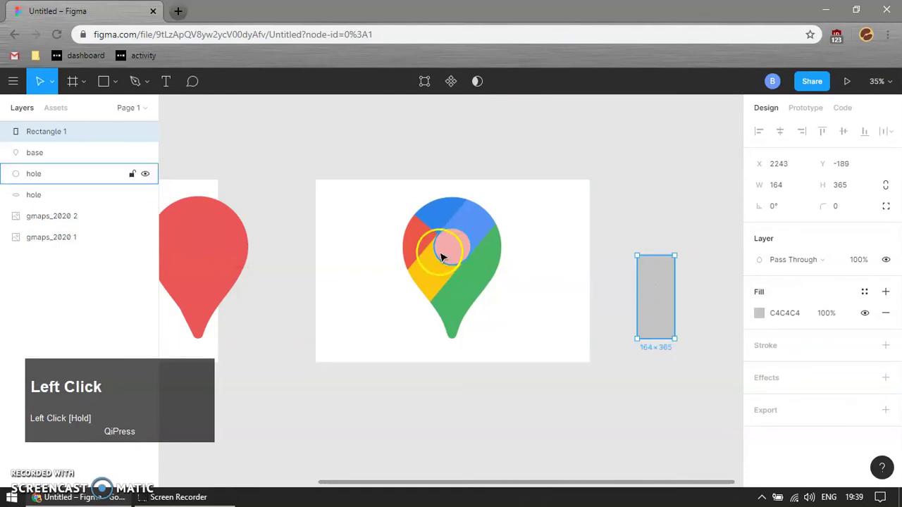
Adjust the copies' placement, undoing a stray move, and select them as a group.
{"action": "left_click", "coordinate": [547, 303]}
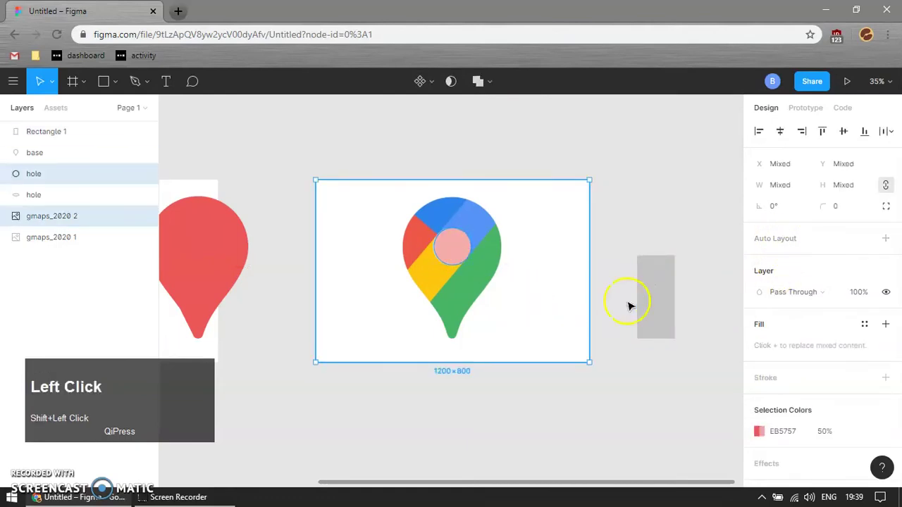
{"action": "left_click_drag", "start_coordinate": [568, 348], "coordinate": [476, 291]}
{"action": "key", "text": "ctrl+z"}
{"action": "left_click", "coordinate": [457, 251]}
{"action": "left_click", "coordinate": [475, 153]}
{"action": "left_click", "coordinate": [485, 209]}
{"action": "left_click", "coordinate": [482, 155]}
{"action": "left_click", "coordinate": [467, 203]}
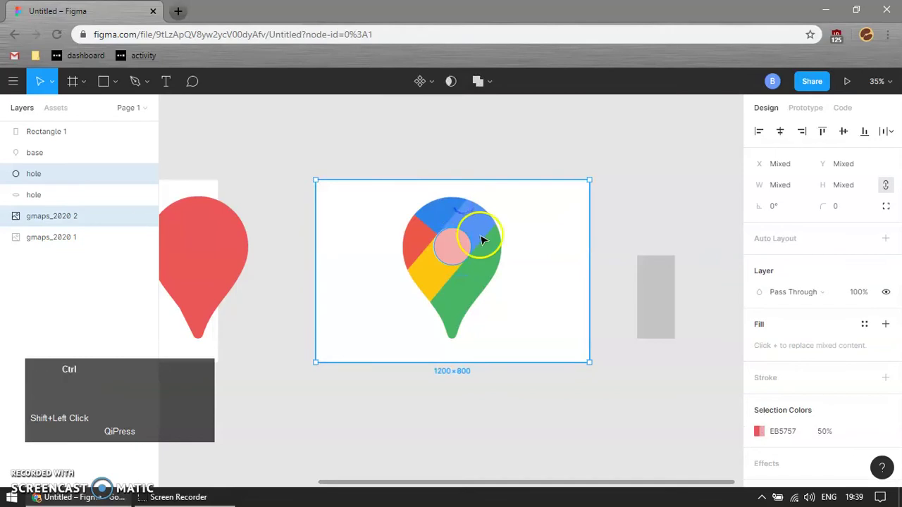
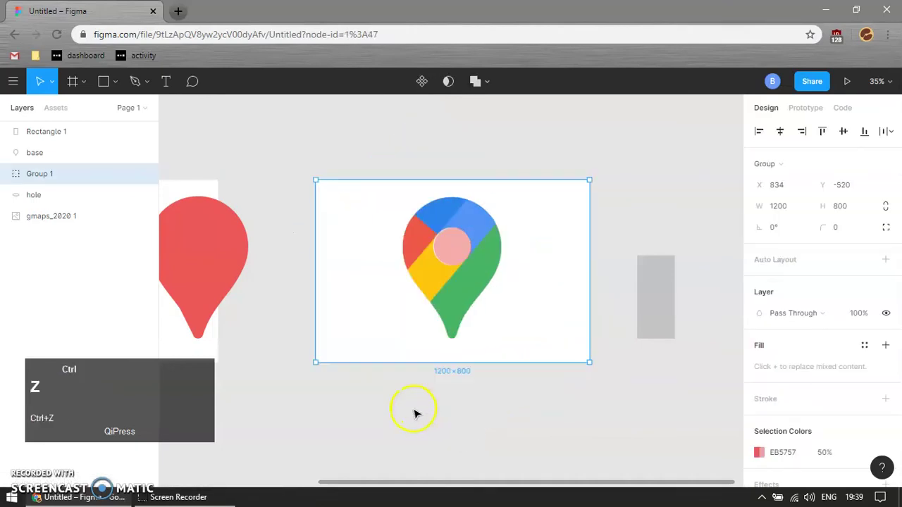
Rotate Group 1 to -49° after undoing a 49° attempt so the bands lie level.
{"action": "left_click", "coordinate": [529, 404]}
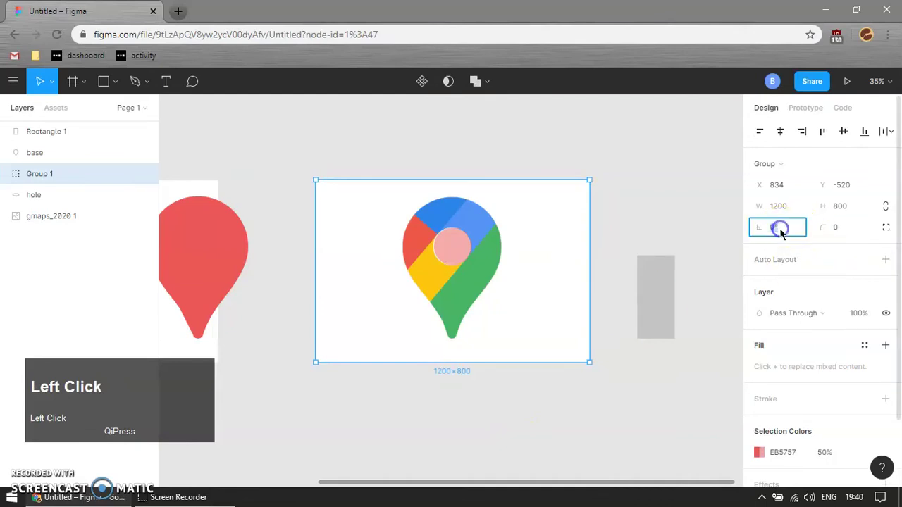
{"action": "type", "text": "49"}
{"action": "key", "text": "Return"}
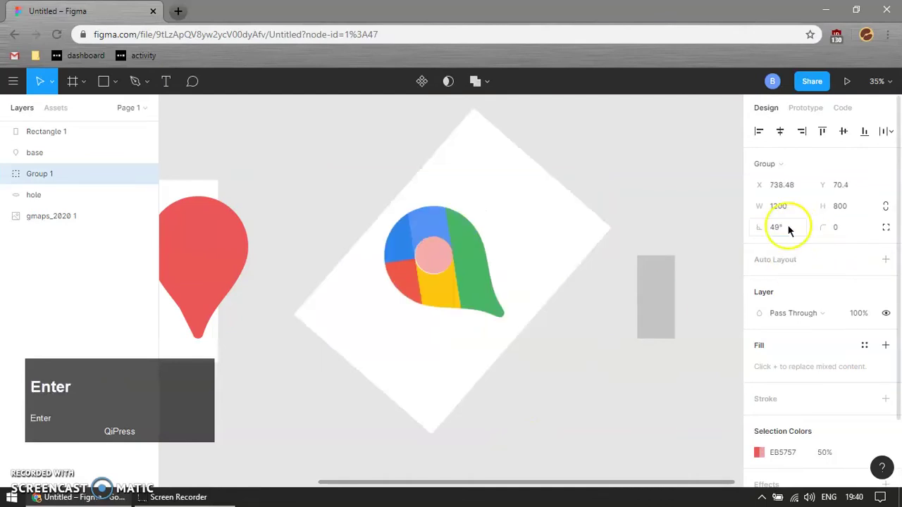
{"action": "key", "text": "ctrl+z"}
{"action": "left_click", "coordinate": [788, 231]}
{"action": "type", "text": "-49"}
{"action": "key", "text": "Return"}
Select the grey Rectangle 1 to lay it along a color band.
{"action": "left_click", "coordinate": [605, 420]}
{"action": "scroll", "scroll_direction": "up", "scroll_amount": 3}
{"action": "left_click", "coordinate": [371, 251]}
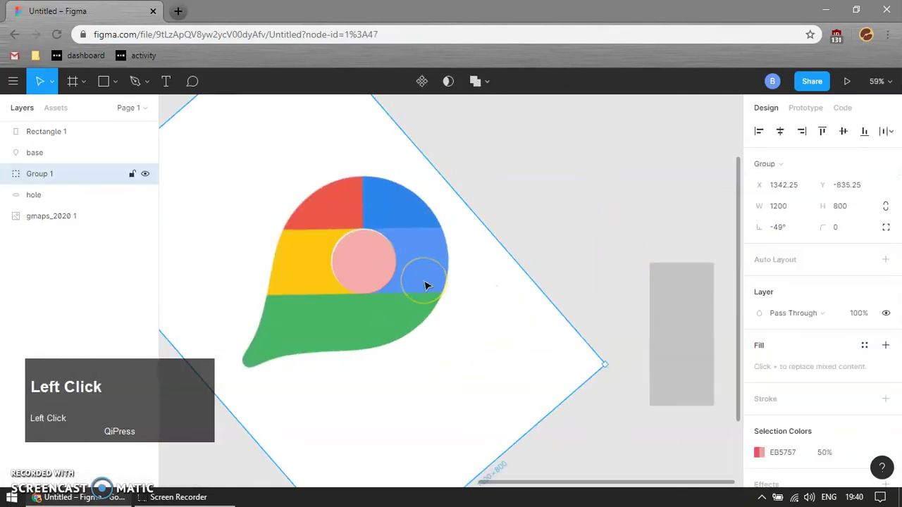
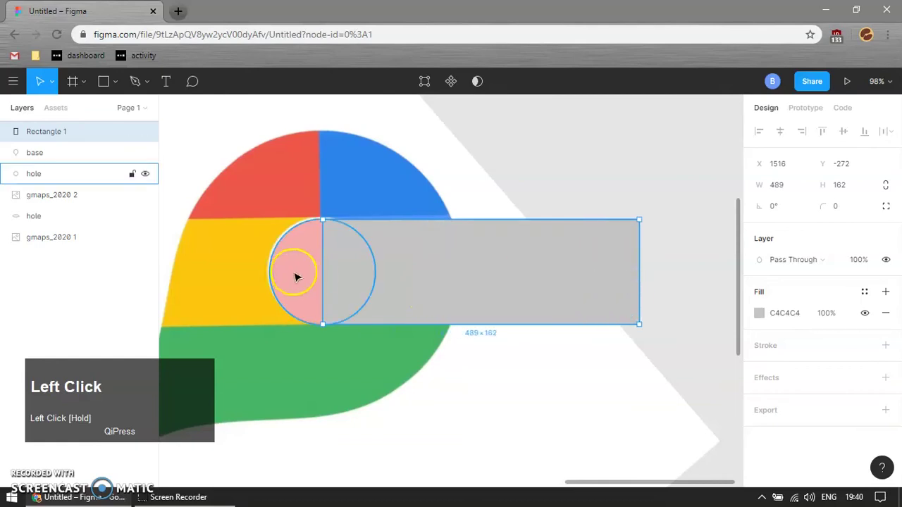
Paste a copy of the grey bar and stretch it to 489×164 along a band.
{"action": "key", "text": "ctrl+c"}
{"action": "left_click", "coordinate": [468, 262]}
{"action": "key", "text": "ctrl+v"}
{"action": "key", "text": "Return"}
{"action": "scroll", "scroll_direction": "up", "scroll_amount": 3}
{"action": "left_click_drag", "start_coordinate": [358, 238], "coordinate": [519, 267]}
{"action": "scroll", "scroll_direction": "down", "scroll_amount": 3}
Duplicate the bar three times and tile the copies over the pin's colour bands.
{"action": "key", "text": "ctrl+d"}
{"action": "left_click_drag", "start_coordinate": [586, 270], "coordinate": [691, 252]}
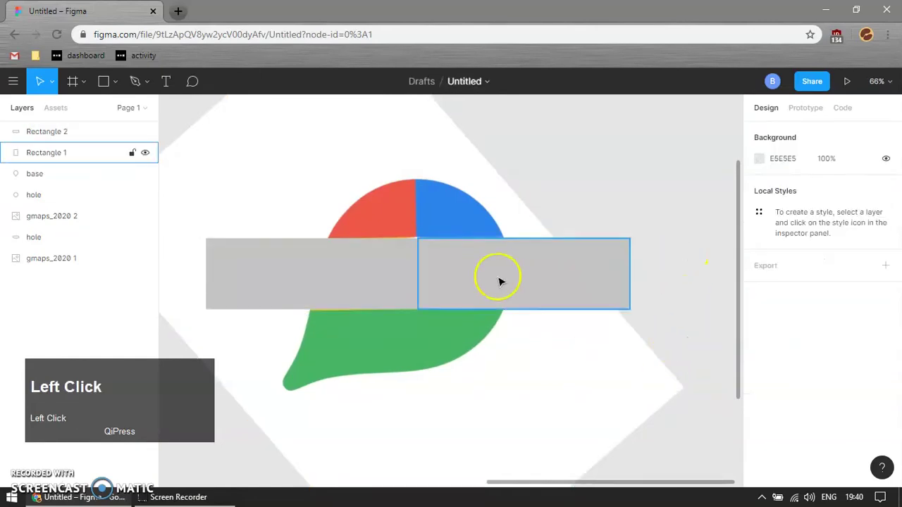
{"action": "key", "text": "ctrl+d"}
{"action": "left_click_drag", "start_coordinate": [468, 293], "coordinate": [723, 257]}
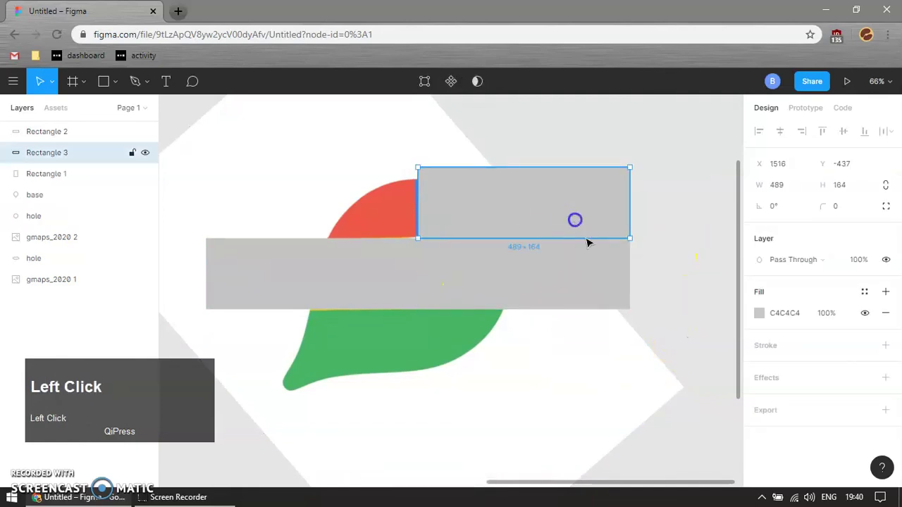
{"action": "key", "text": "ctrl+d"}
{"action": "left_click_drag", "start_coordinate": [586, 223], "coordinate": [663, 285]}
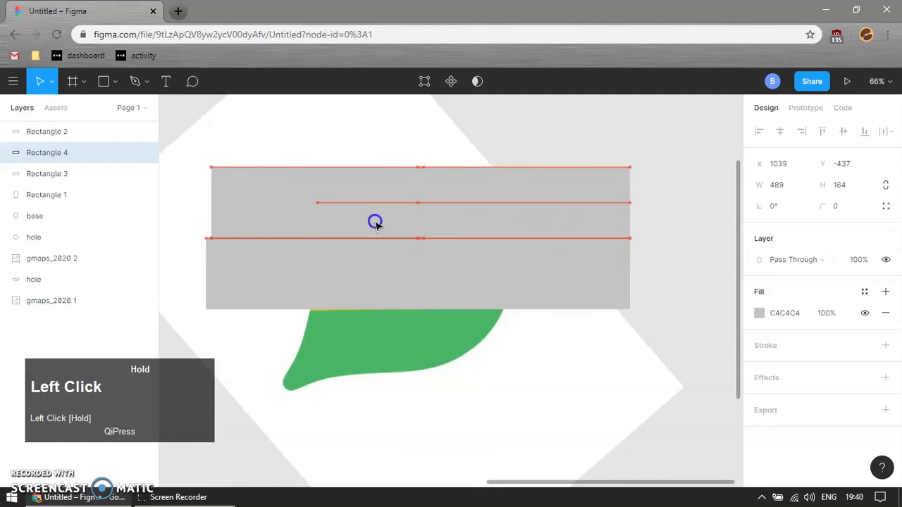
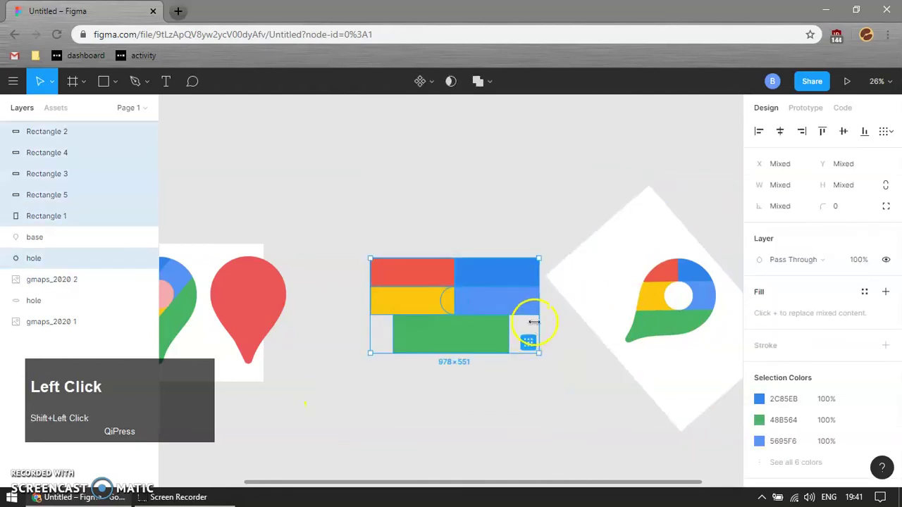
Delete the straightened pin copy and group the five coloured rectangles as Group 1.
{"action": "key", "text": "Delete"}
{"action": "scroll", "scroll_direction": "down", "scroll_amount": 3}
{"action": "scroll", "scroll_direction": "down", "scroll_amount": 3}
{"action": "key", "text": "z"}
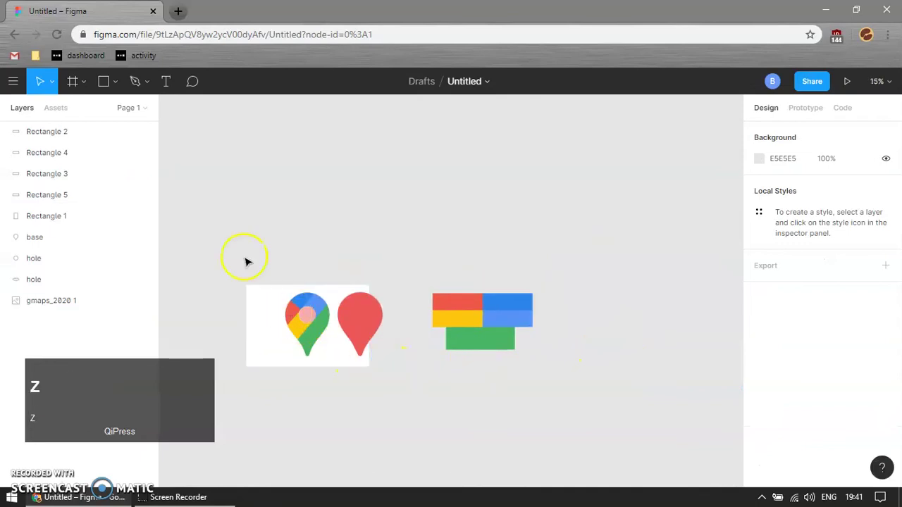
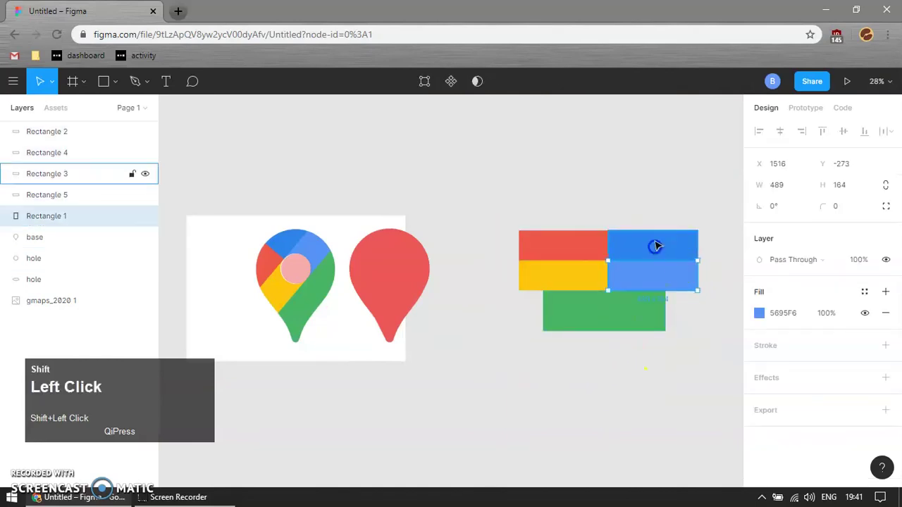
{"action": "left_click_drag", "start_coordinate": [649, 265], "coordinate": [592, 346]}
{"action": "key", "text": "ctrl+g"}
{"action": "left_click", "coordinate": [630, 311]}
{"action": "key", "text": "Delete"}
{"action": "left_click", "coordinate": [621, 330]}
Rotate the rectangle group 49°, undoing a first -49° attempt.
{"action": "left_click", "coordinate": [553, 374]}
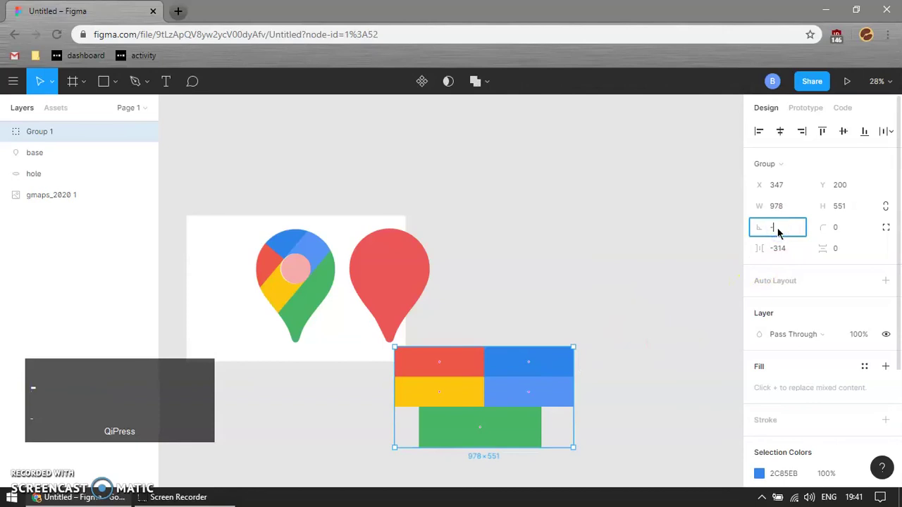
{"action": "type", "text": "-49"}
{"action": "key", "text": "Return"}
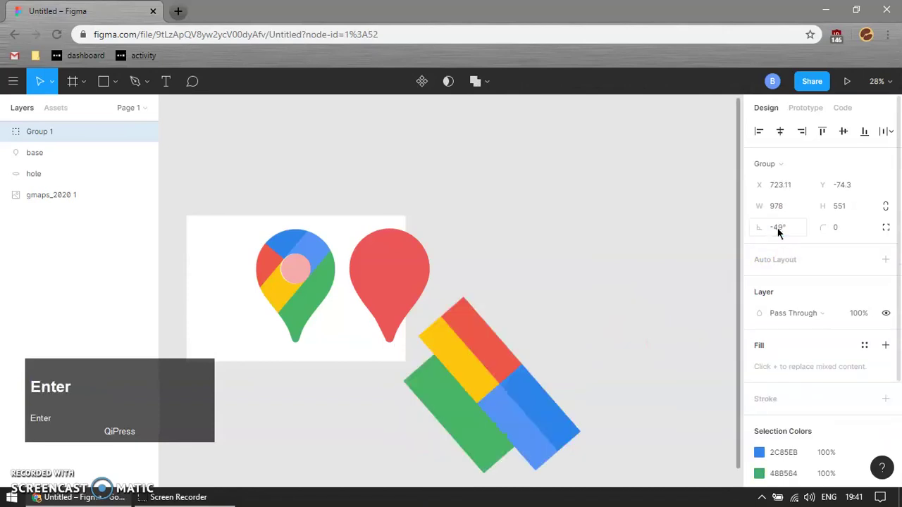
{"action": "key", "text": "ctrl+z"}
{"action": "left_click", "coordinate": [788, 232]}
{"action": "type", "text": "49"}
{"action": "key", "text": "Return"}
Give the hole circle a fully opaque (100%) red EB5757 fill.
{"action": "left_click", "coordinate": [531, 242]}
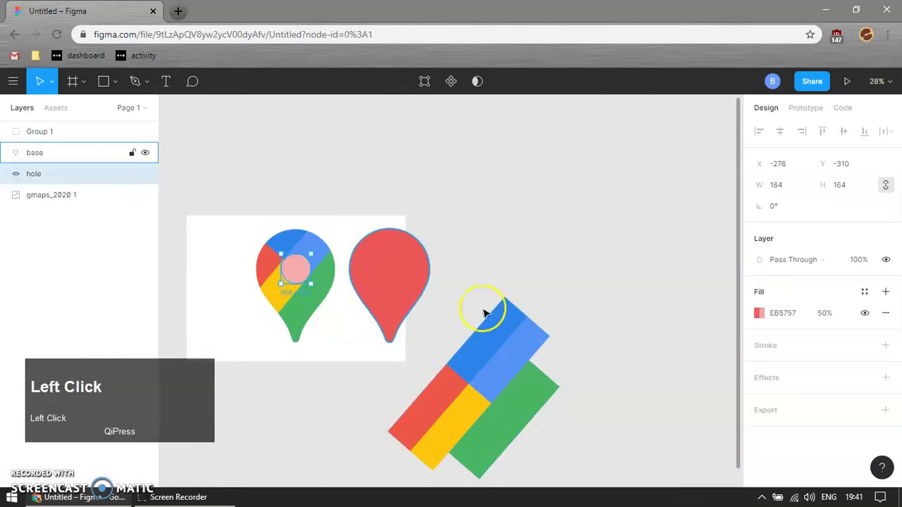
{"action": "type", "text": "100"}
{"action": "key", "text": "Return"}
{"action": "left_click", "coordinate": [763, 315]}
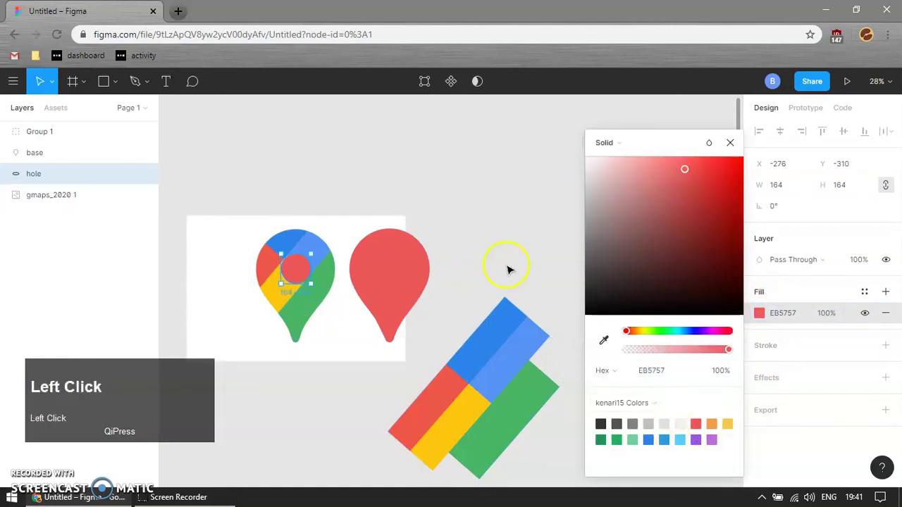
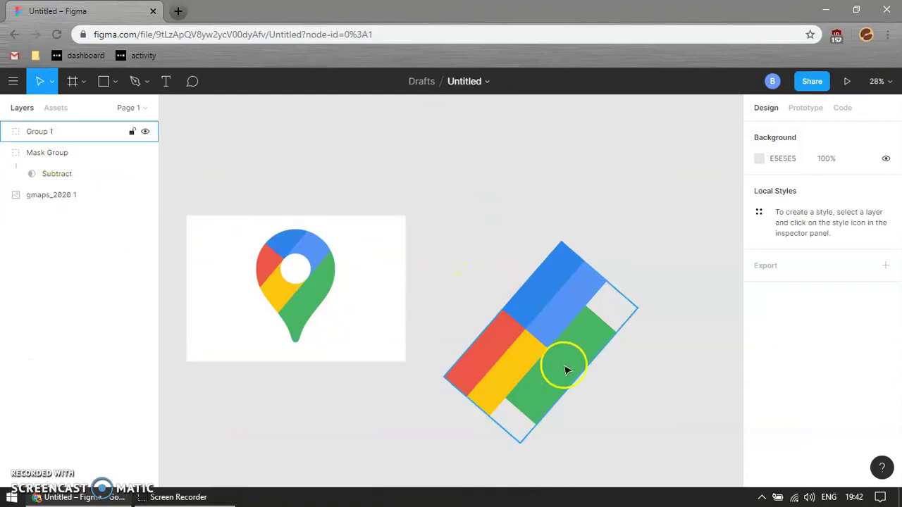
Rename Group 1 to 'colors' and move it inside the Mask Group.
{"action": "left_click", "coordinate": [52, 132]}
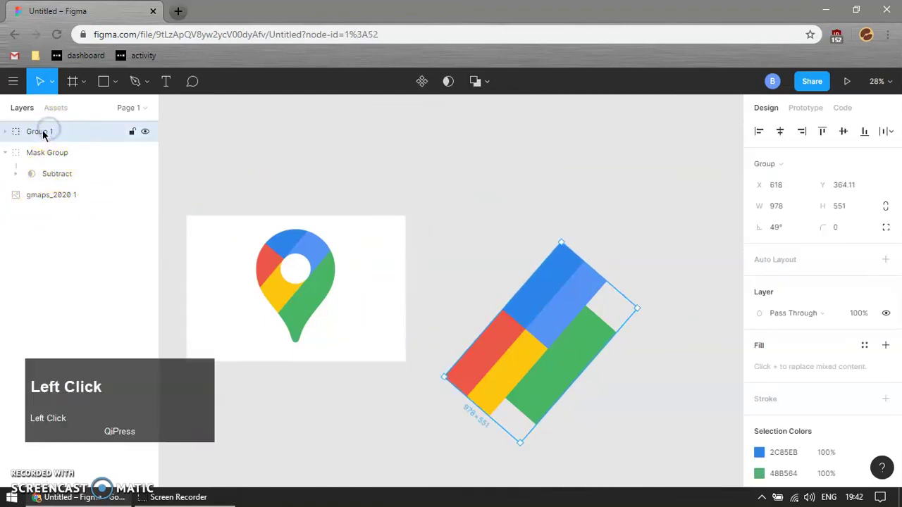
{"action": "type", "text": "colors"}
{"action": "key", "text": "Return"}
{"action": "left_click_drag", "start_coordinate": [35, 134], "coordinate": [597, 285]}
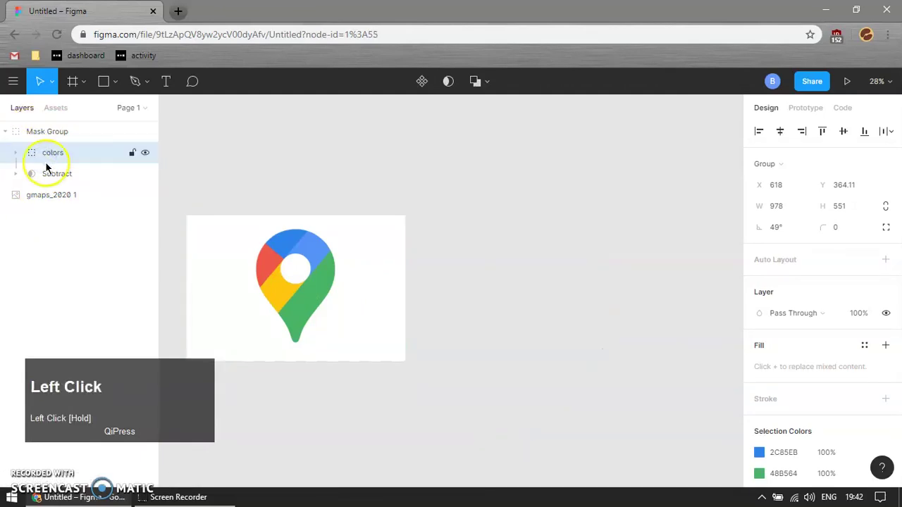
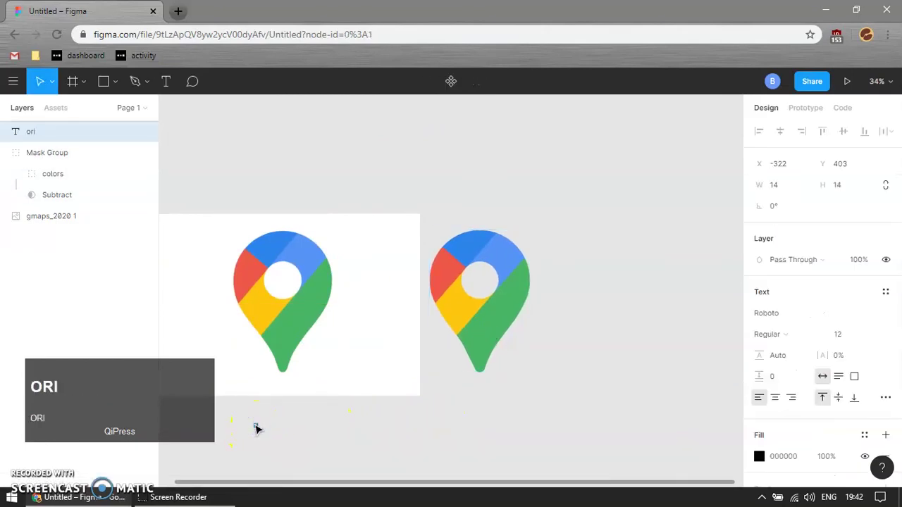
Finish the 'original' label and set its font size to 100 after trying 60.
{"action": "type", "text": "inal"}
{"action": "left_click_drag", "start_coordinate": [375, 423], "coordinate": [657, 381]}
{"action": "key", "text": "ctrl+z"}
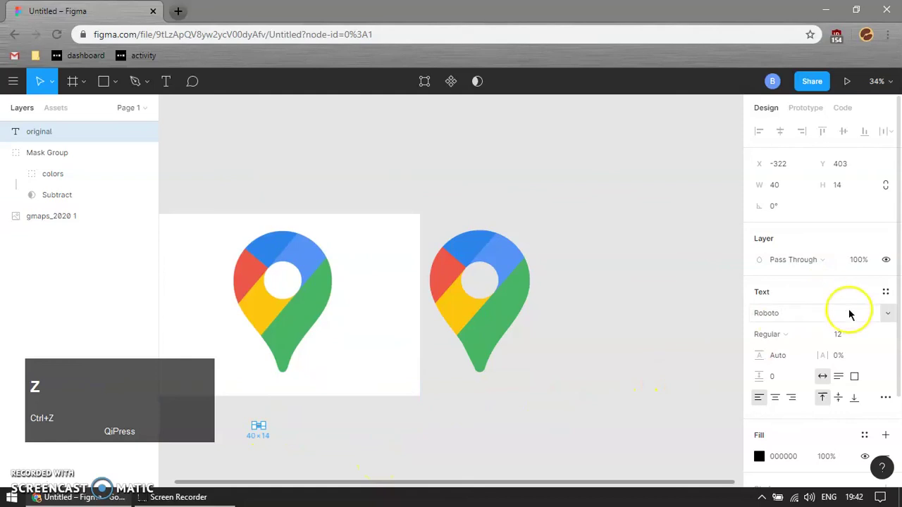
{"action": "left_click", "coordinate": [846, 338]}
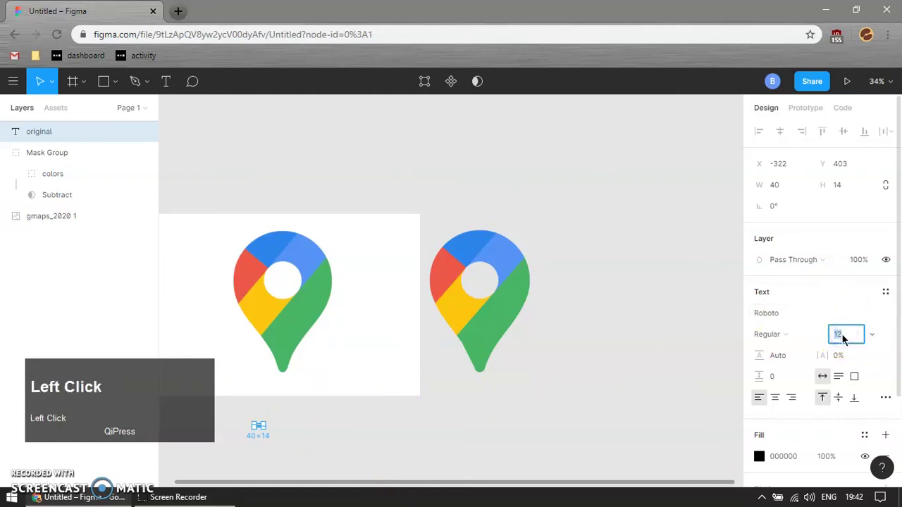
{"action": "type", "text": "60"}
{"action": "key", "text": "Return"}
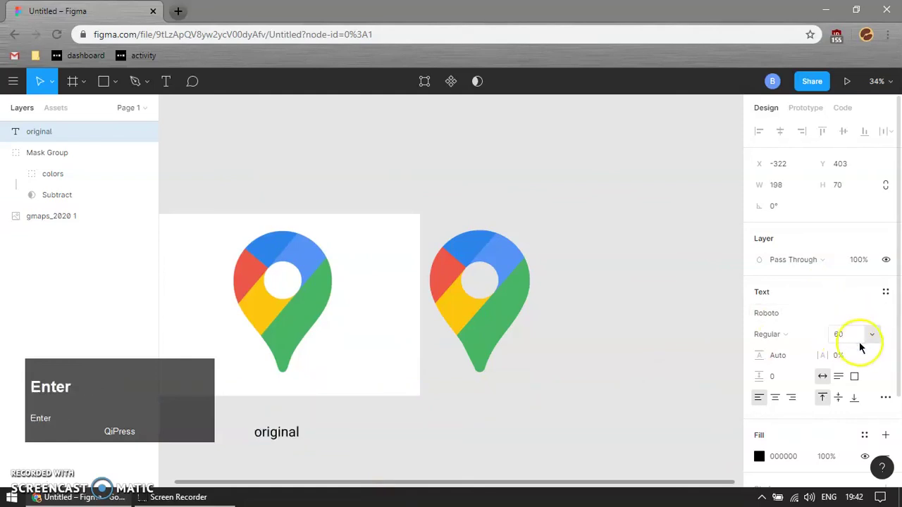
{"action": "left_click", "coordinate": [849, 339]}
{"action": "type", "text": "1"}
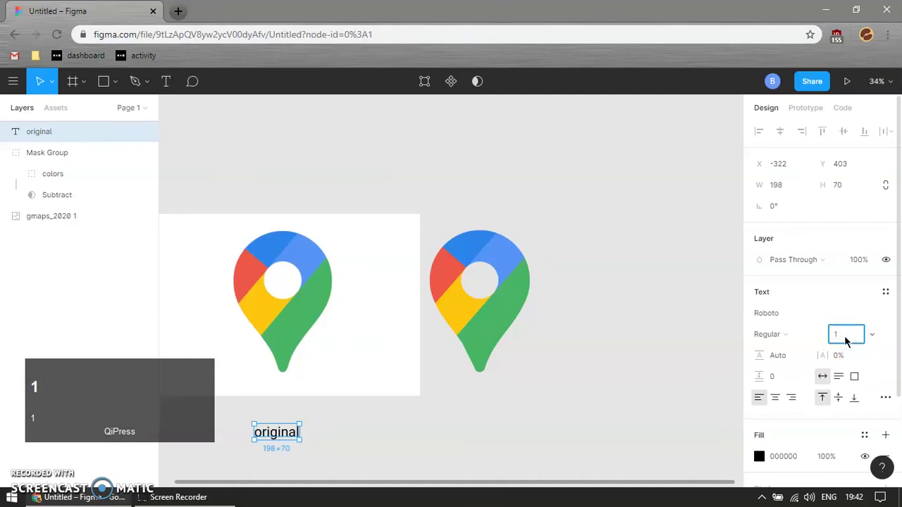
{"action": "type", "text": "00"}
{"action": "key", "text": "Return"}
Position the label, duplicate it and move the copy beneath the rebuilt pin.
{"action": "left_click_drag", "start_coordinate": [460, 441], "coordinate": [298, 421]}
{"action": "key", "text": "ctrl+d"}
{"action": "left_click_drag", "start_coordinate": [299, 420], "coordinate": [501, 416]}
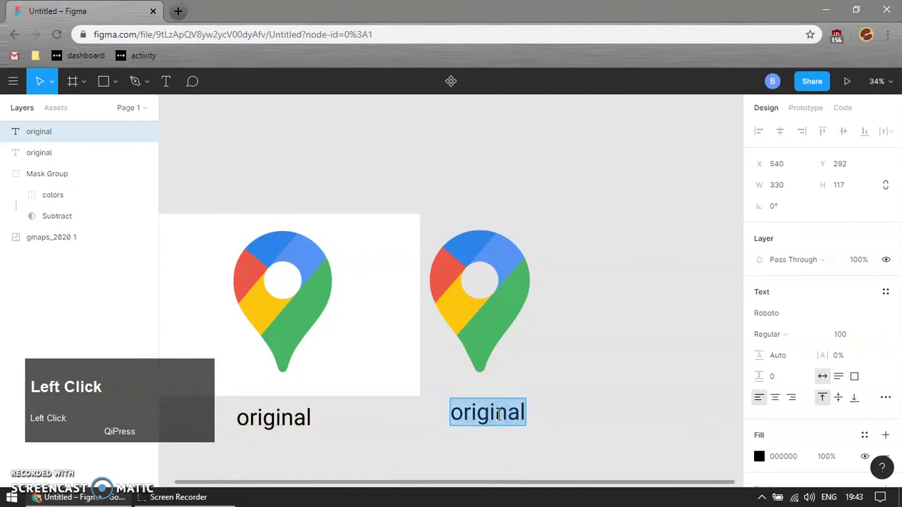